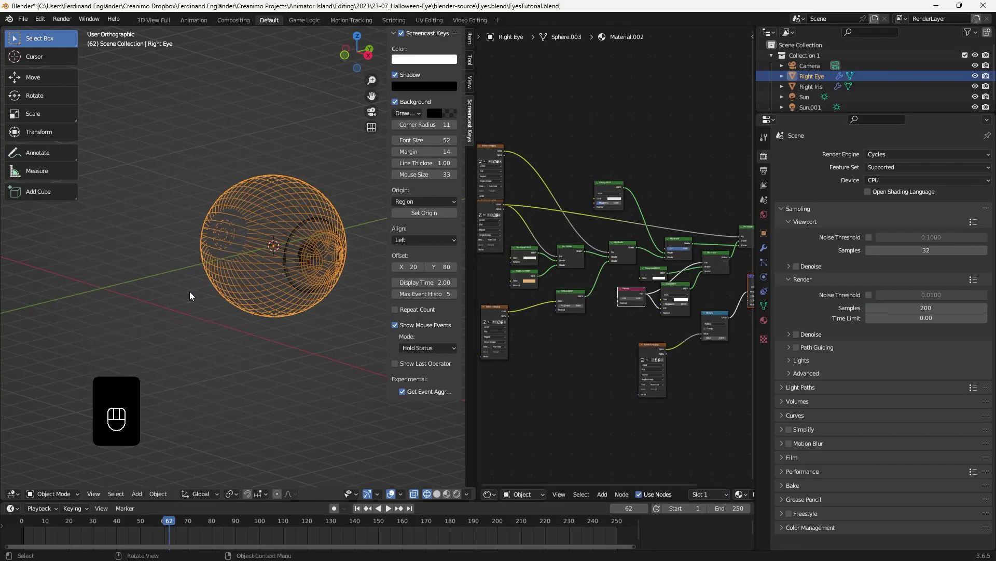
Step: Add an Empty from the Shift+A menu and parent the eyeball to it
key("shift+a")
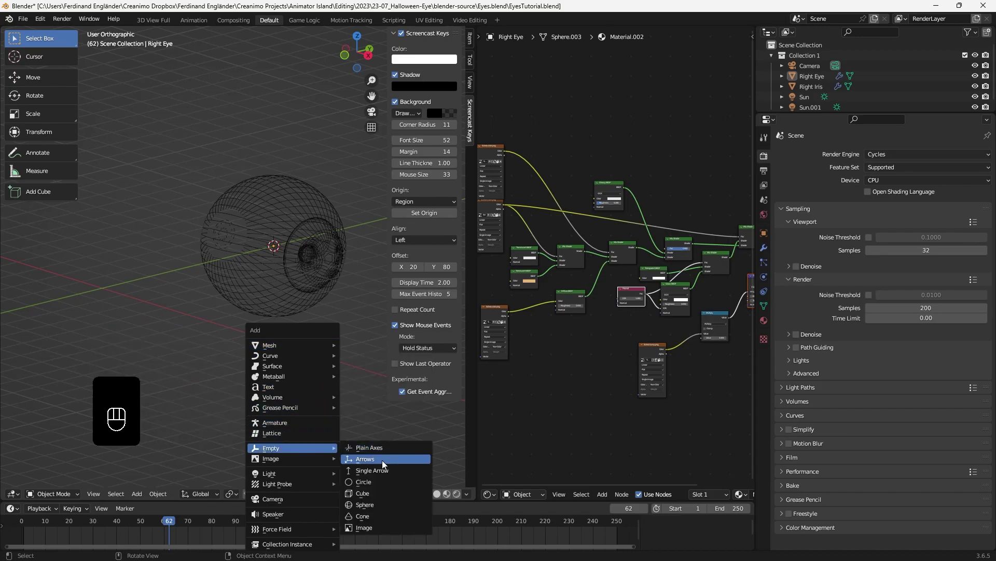
key("s")
left_click(314, 224)
key("ctrl+p")
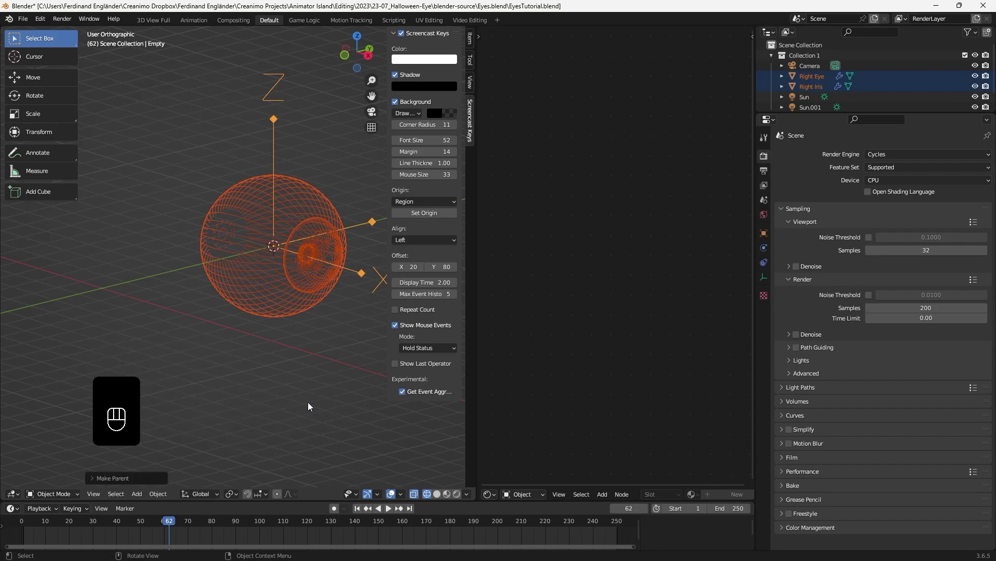
Step: Rotate the empty to aim the eye and keyframe its rotation at frame 56
key("i")
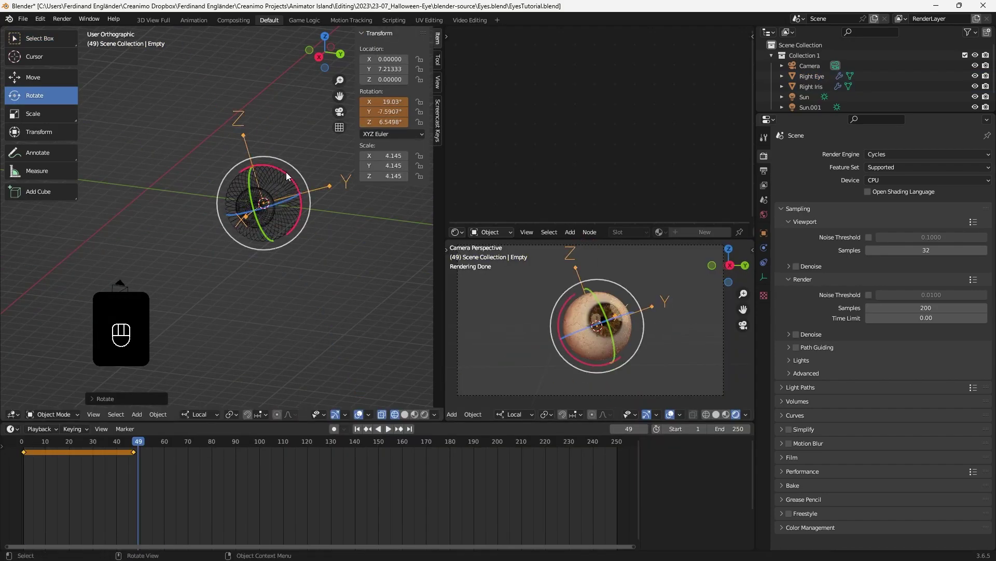
key("i")
left_click(289, 180)
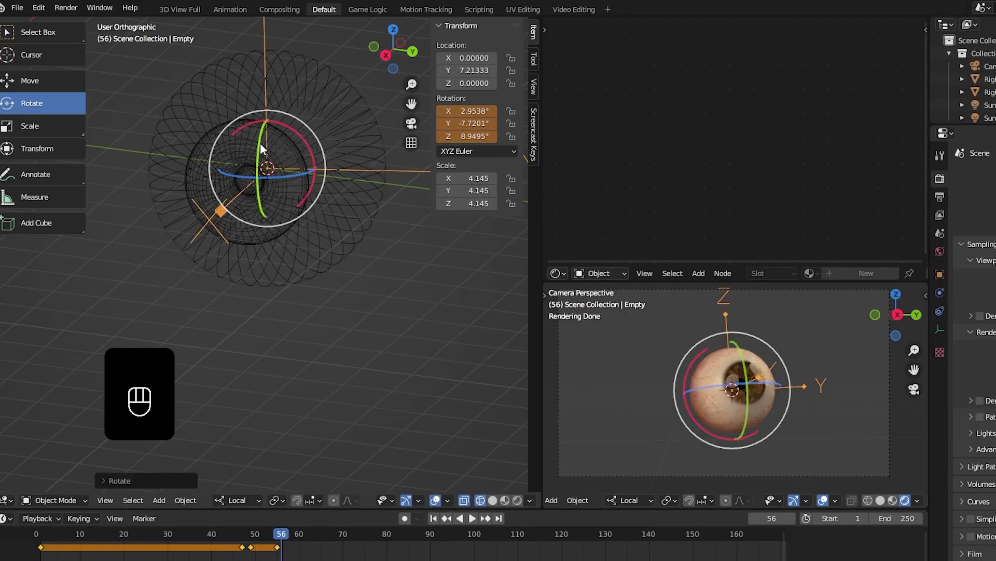
double_click(267, 147)
key("i")
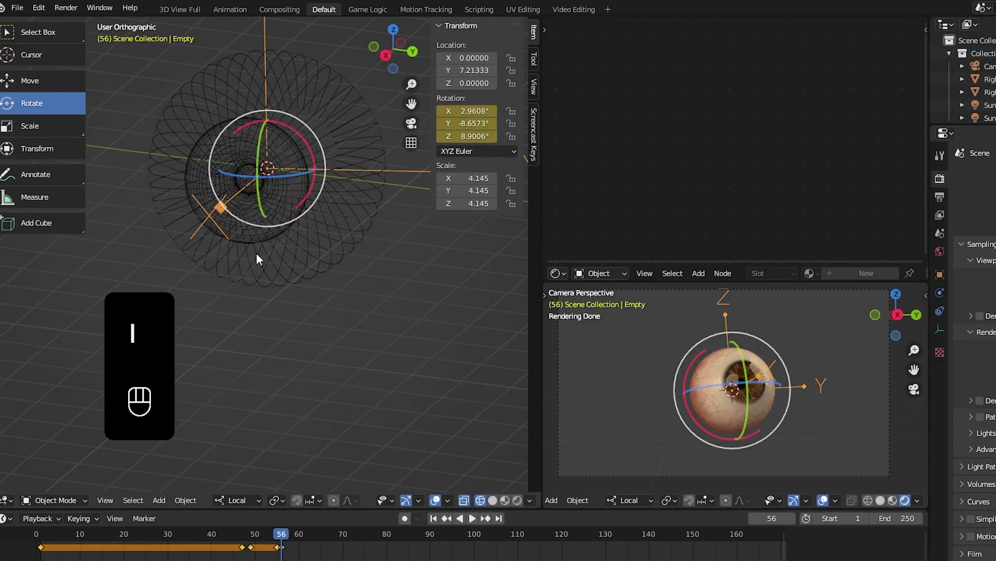
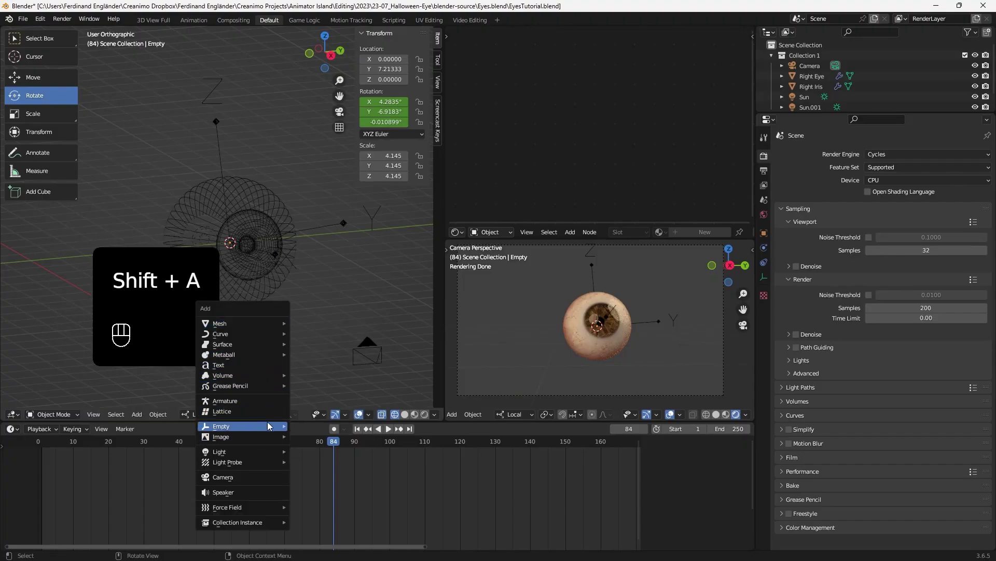
Step: Add a second Empty and move it up along Z above the eye
key("s")
left_click(349, 225)
key("ctrl+p")
left_click(34, 78)
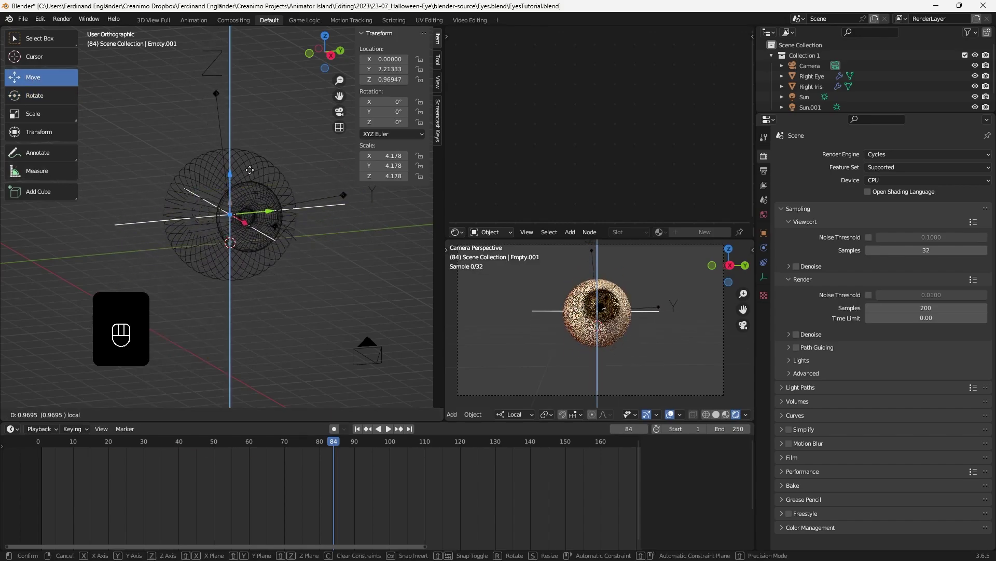